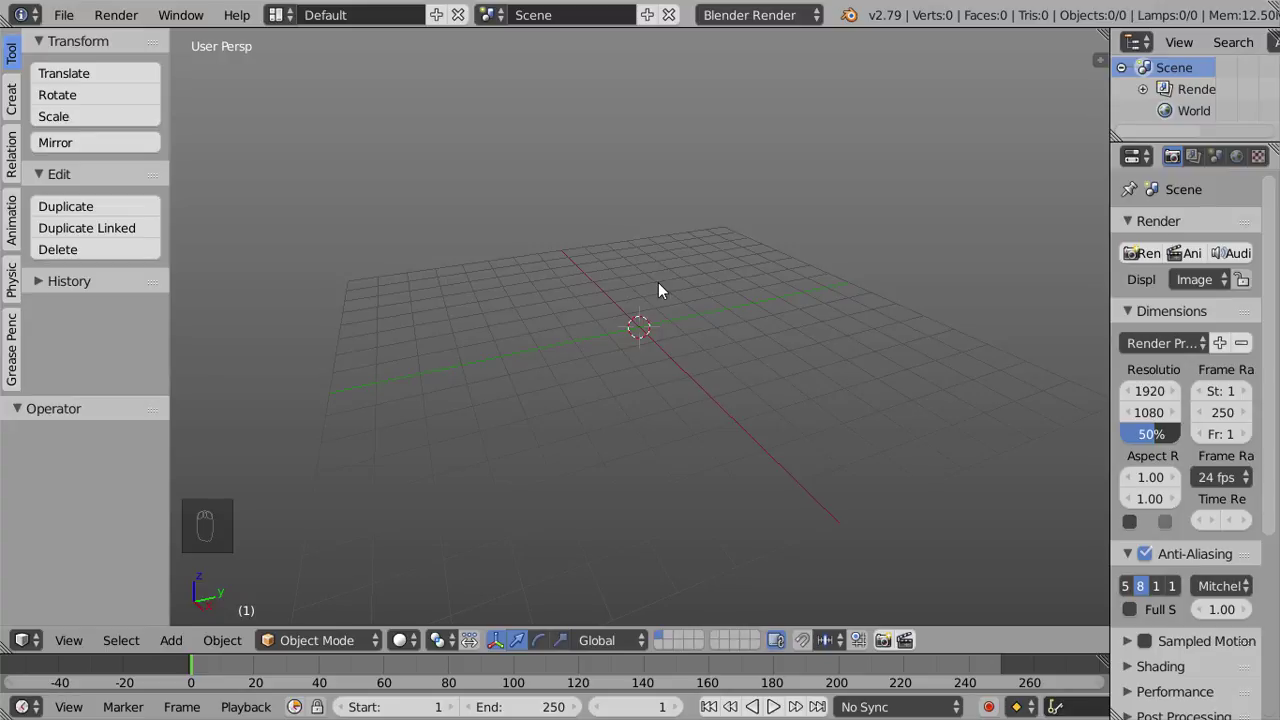
Add a UV sphere and move it along the Y axis to about 4.652
key("shift+a")
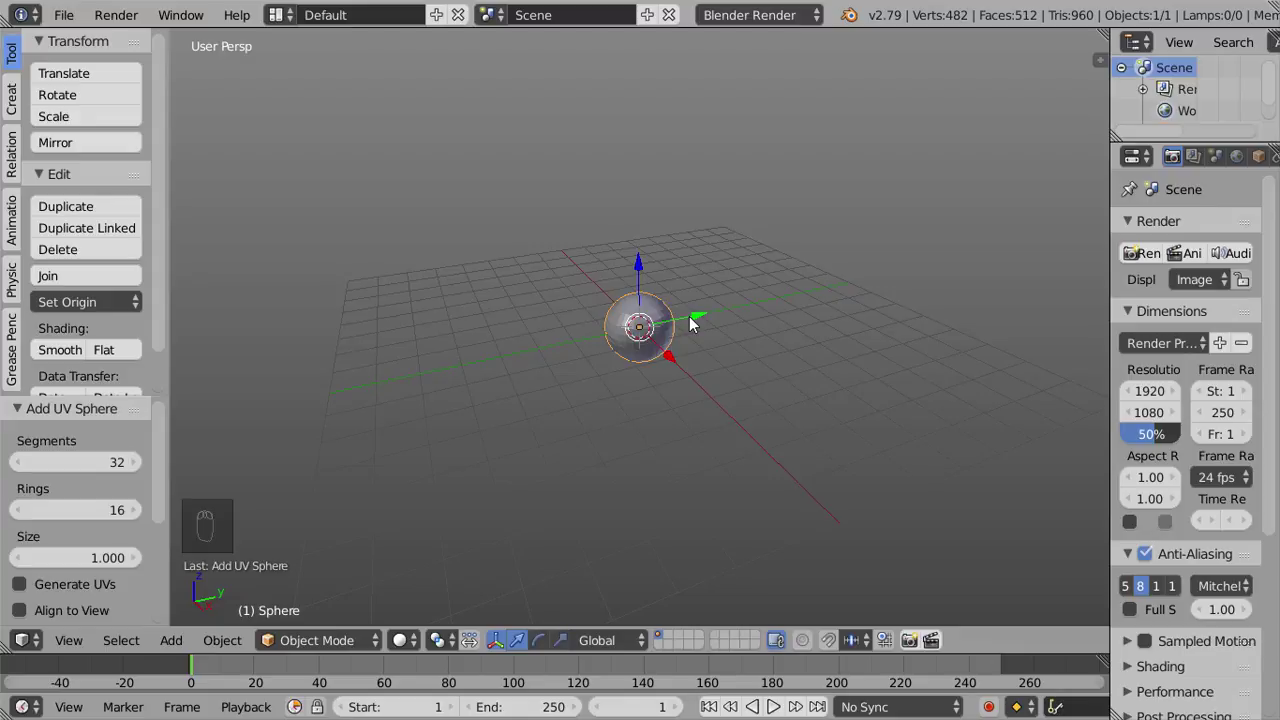
left_click_drag(692, 326, 721, 326)
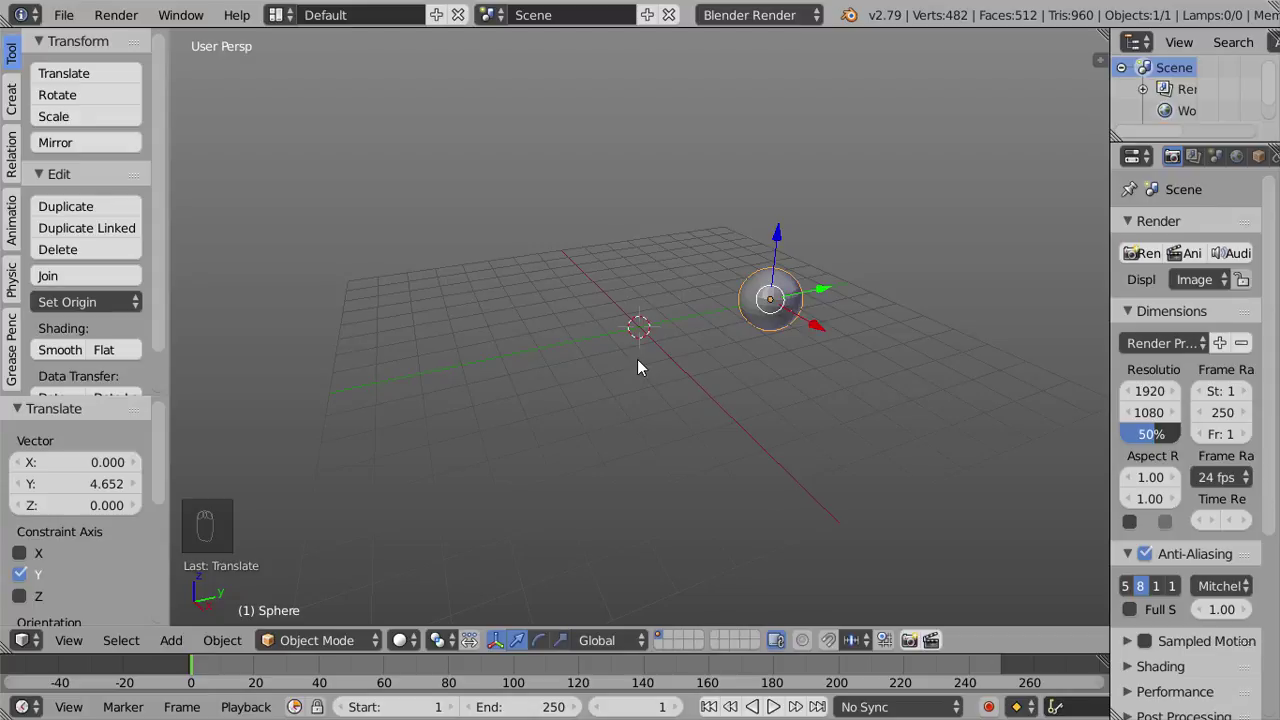
Add a cube at the scene centre, then select the sphere
key("shift+a")
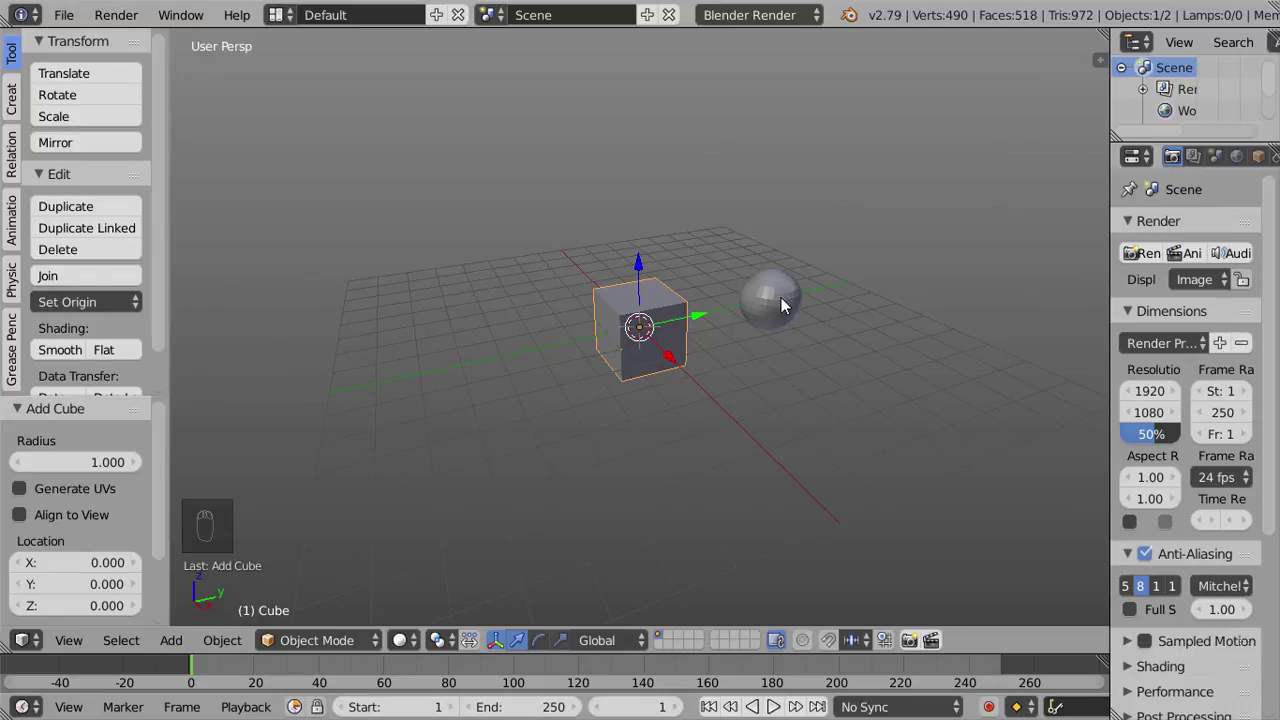
left_click_drag(777, 310, 795, 370)
Send the sphere to layer 5 via Move to Layer, undo it, then redo it so only the cube shows
left_click(795, 370)
key("m")
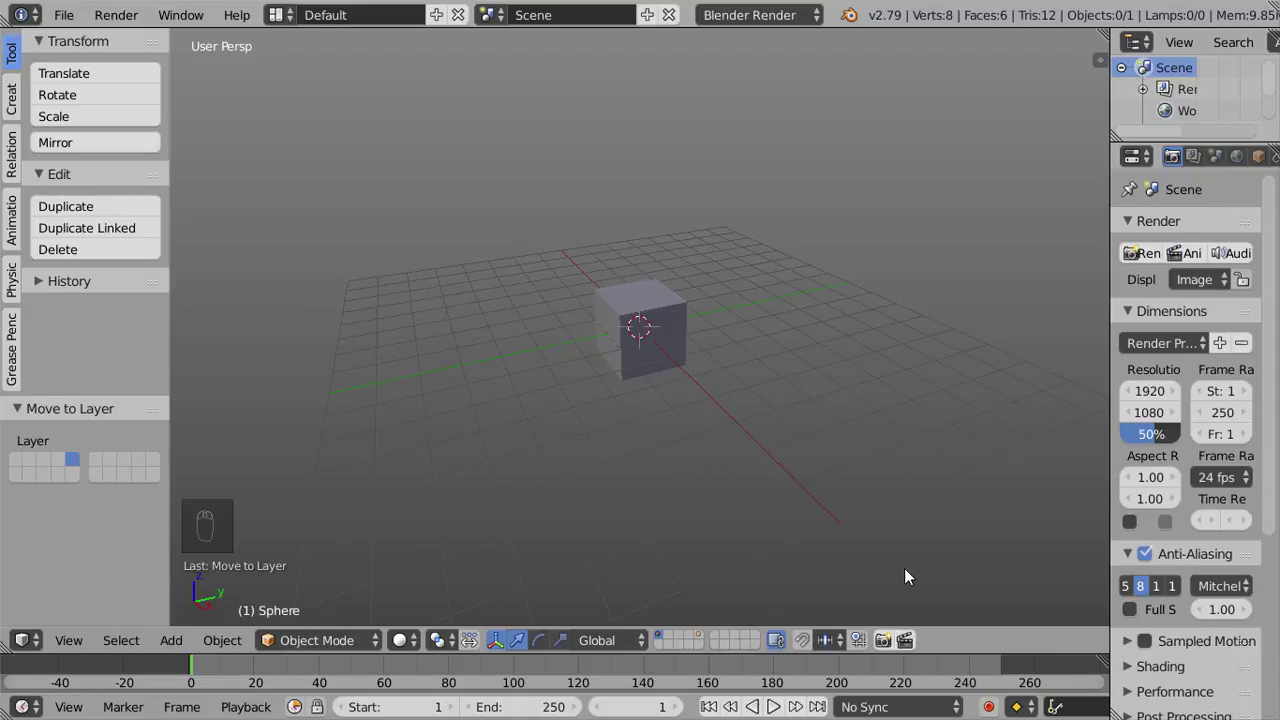
key("ctrl+z")
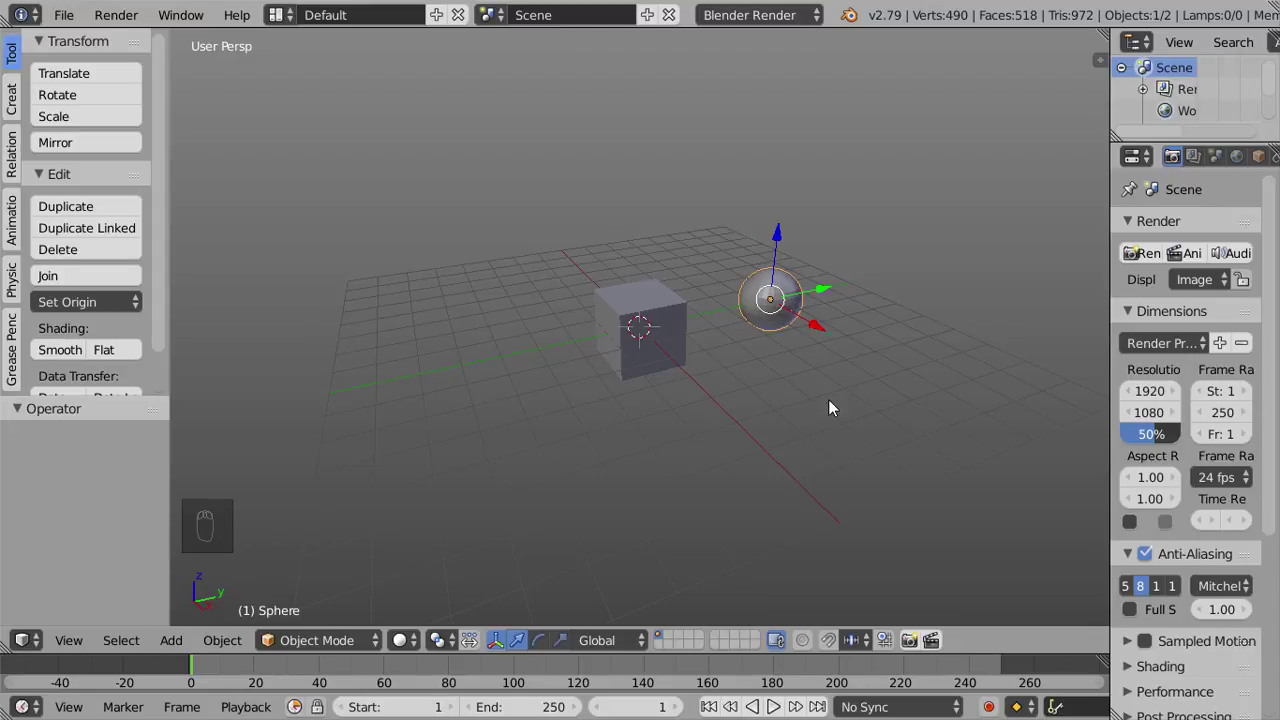
key("m")
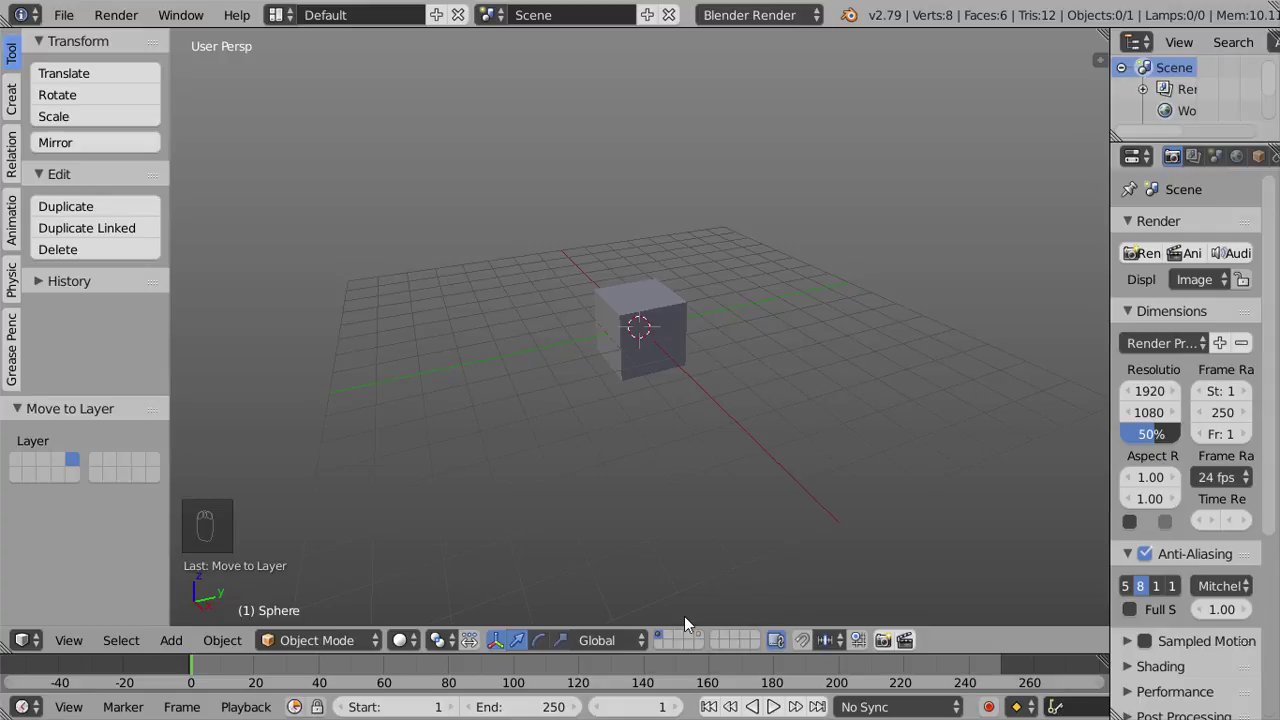
left_click(664, 642)
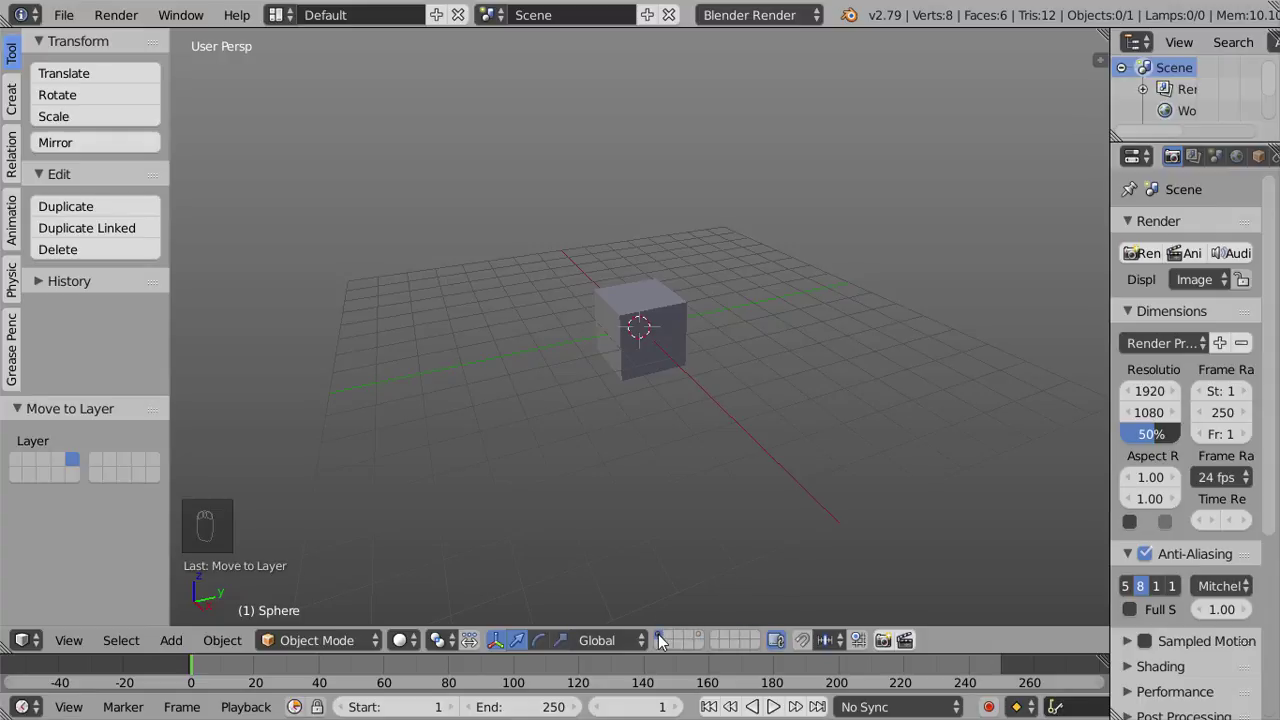
left_click_drag(685, 640, 685, 643)
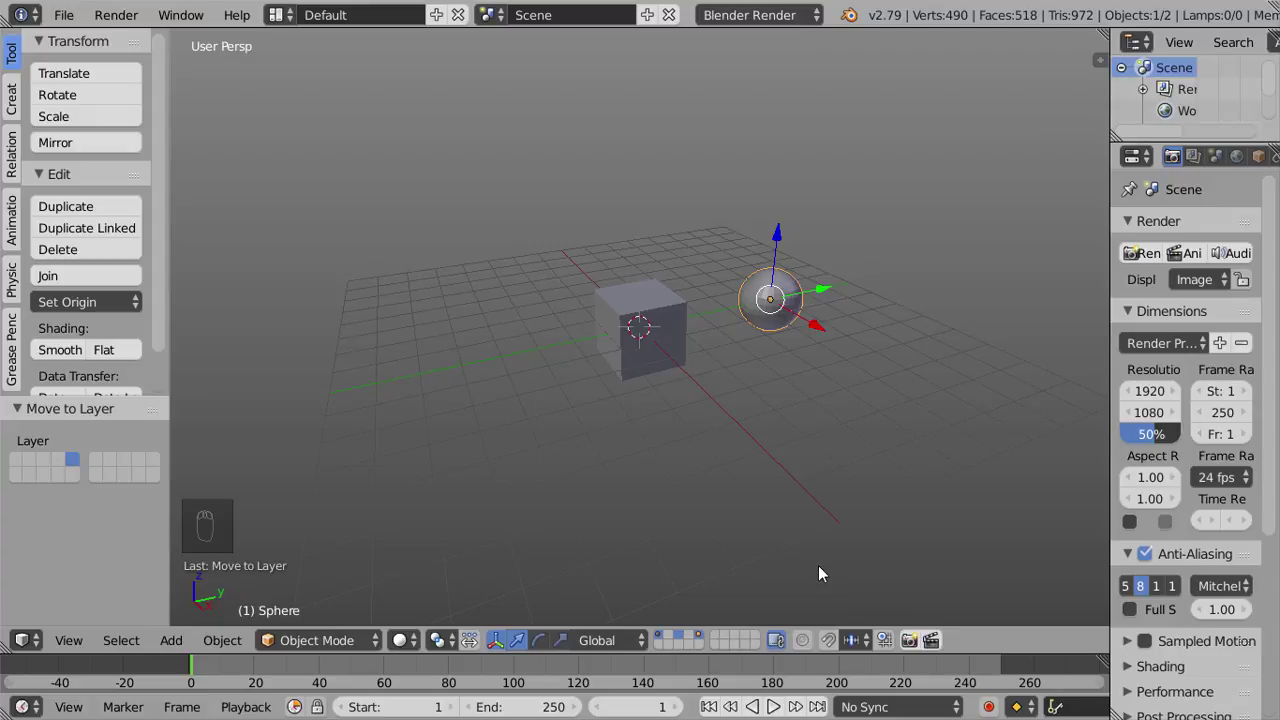
key("ctrl+z")
key("ctrl+z")
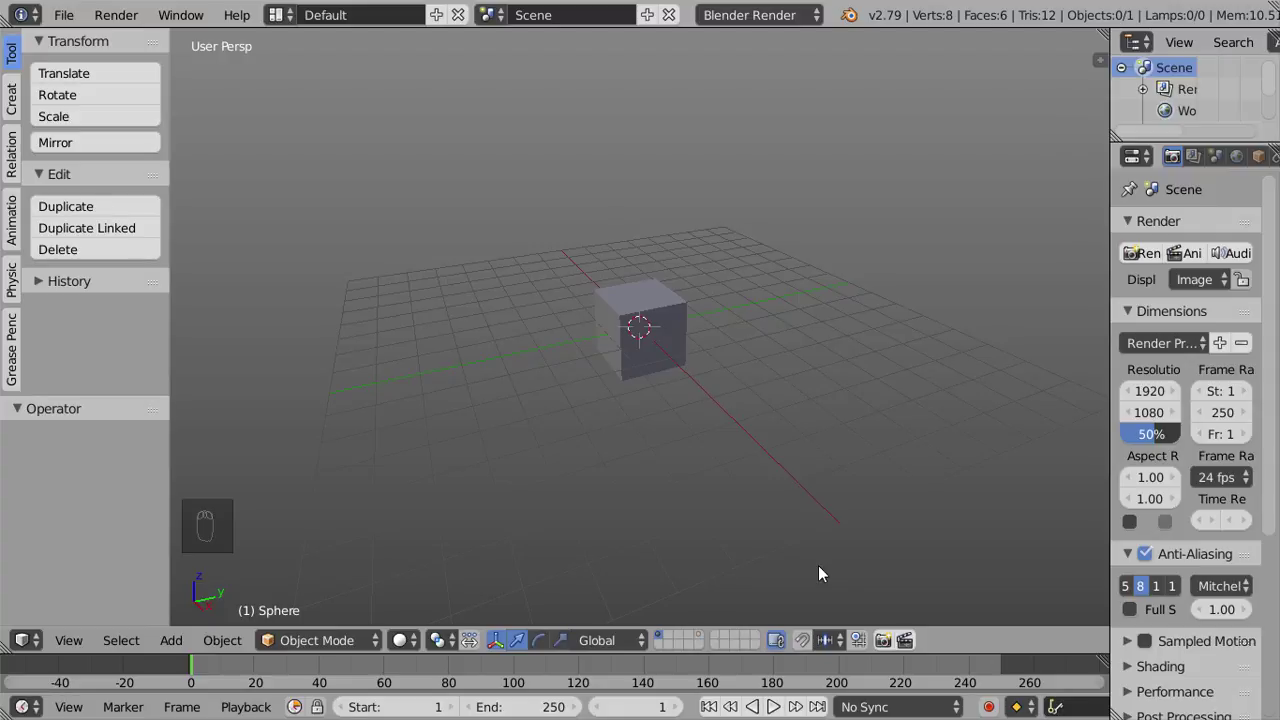
Show layer 1 alone, then add layers 3 and 5 so the sphere appears beside the cube
key("1")
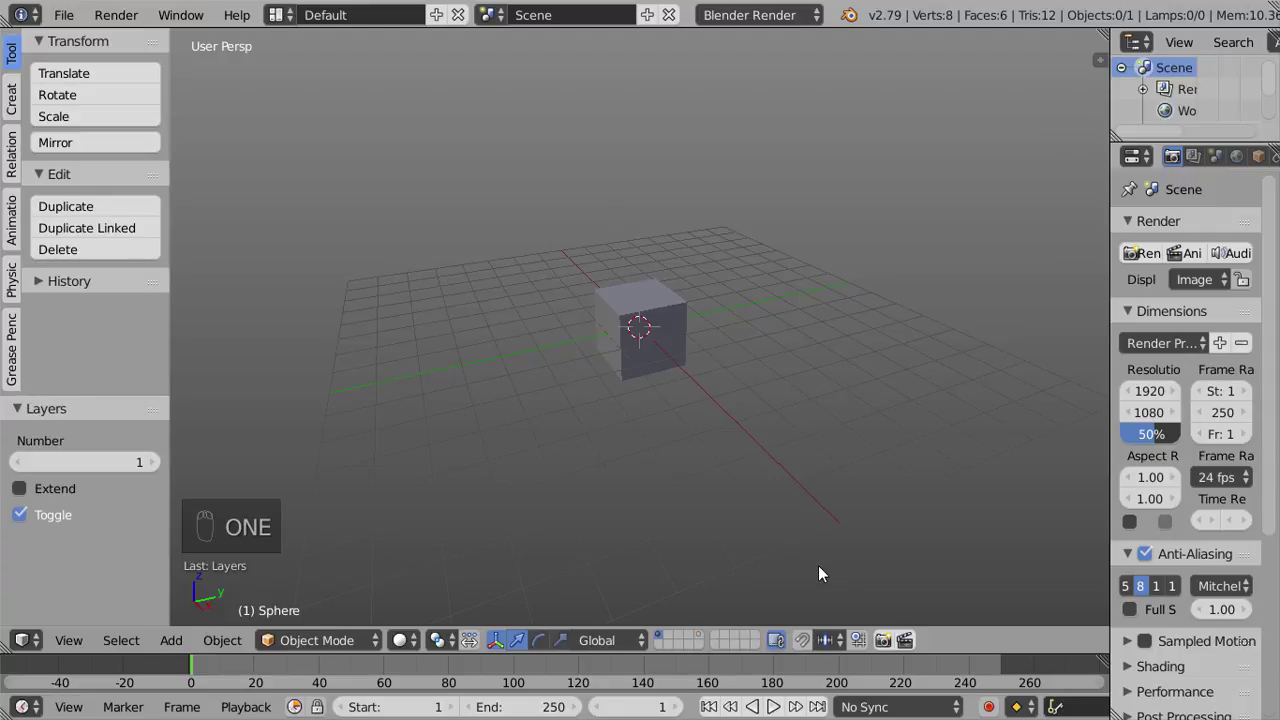
key("shift+3")
key("shift+5")
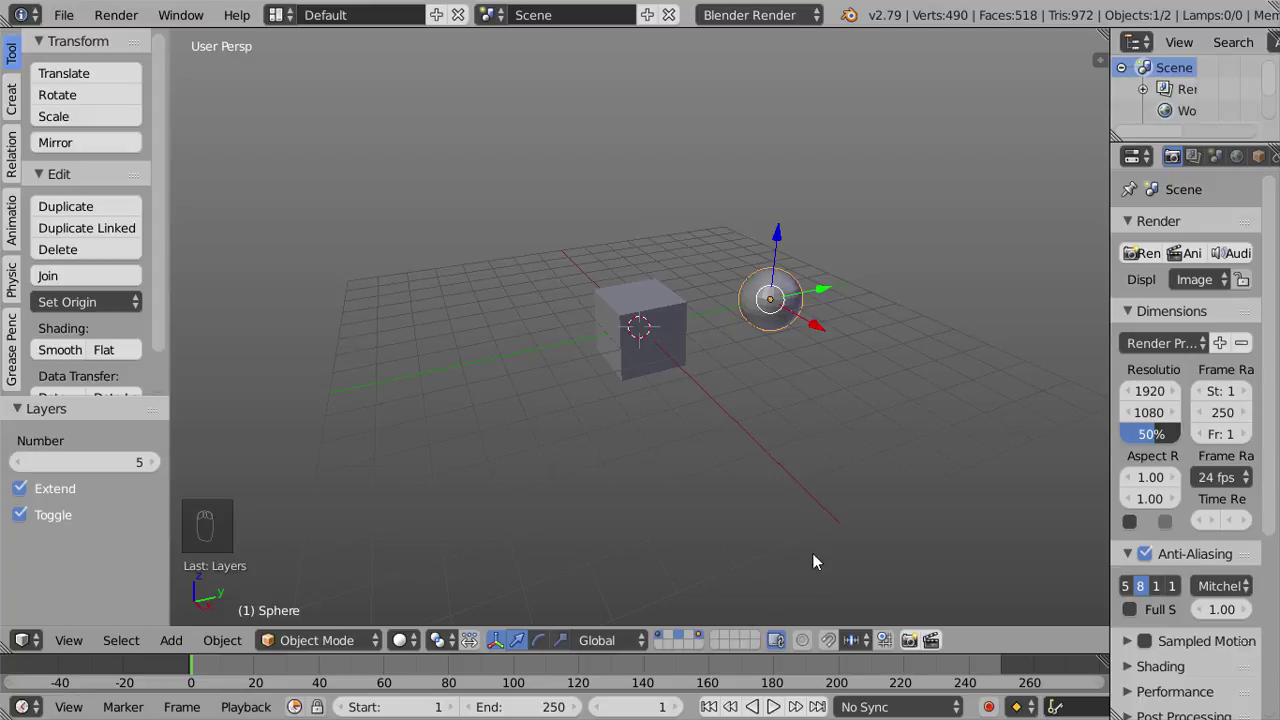
Select the cube, assign it to layer 1 in the Move to Layer panel, and reopen the layer popup
left_click_drag(675, 350, 599, 310)
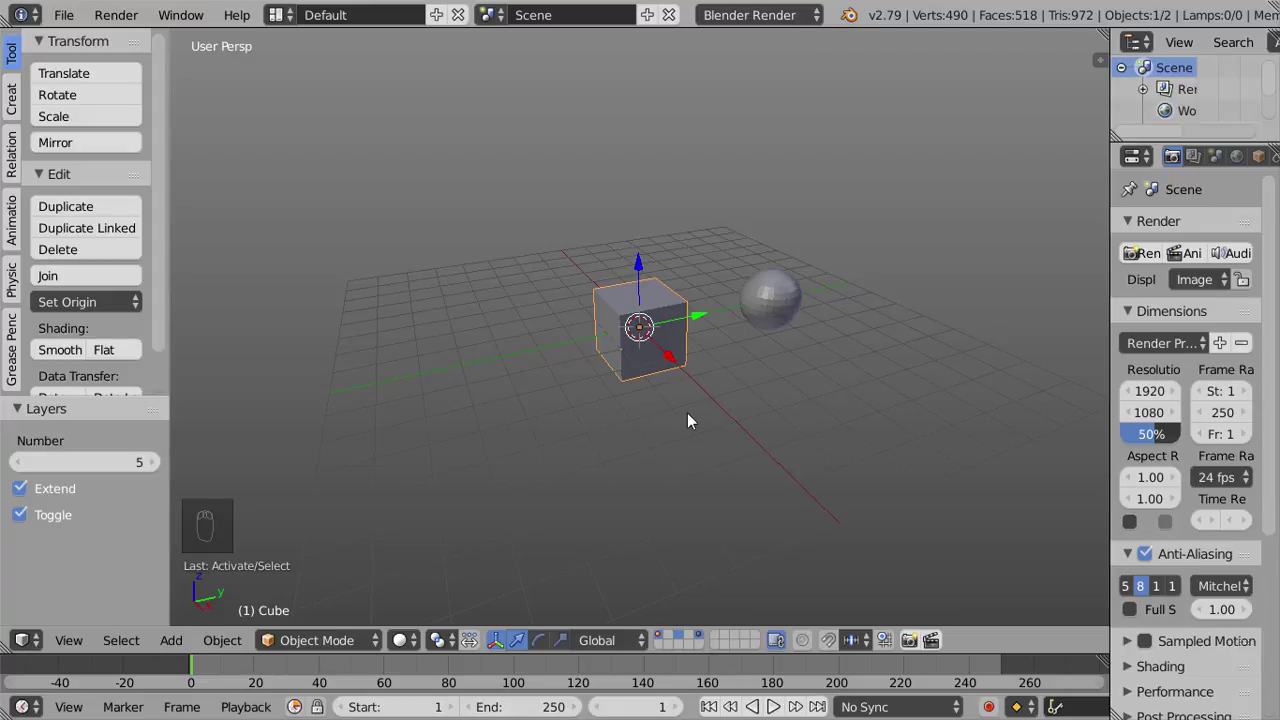
key("m")
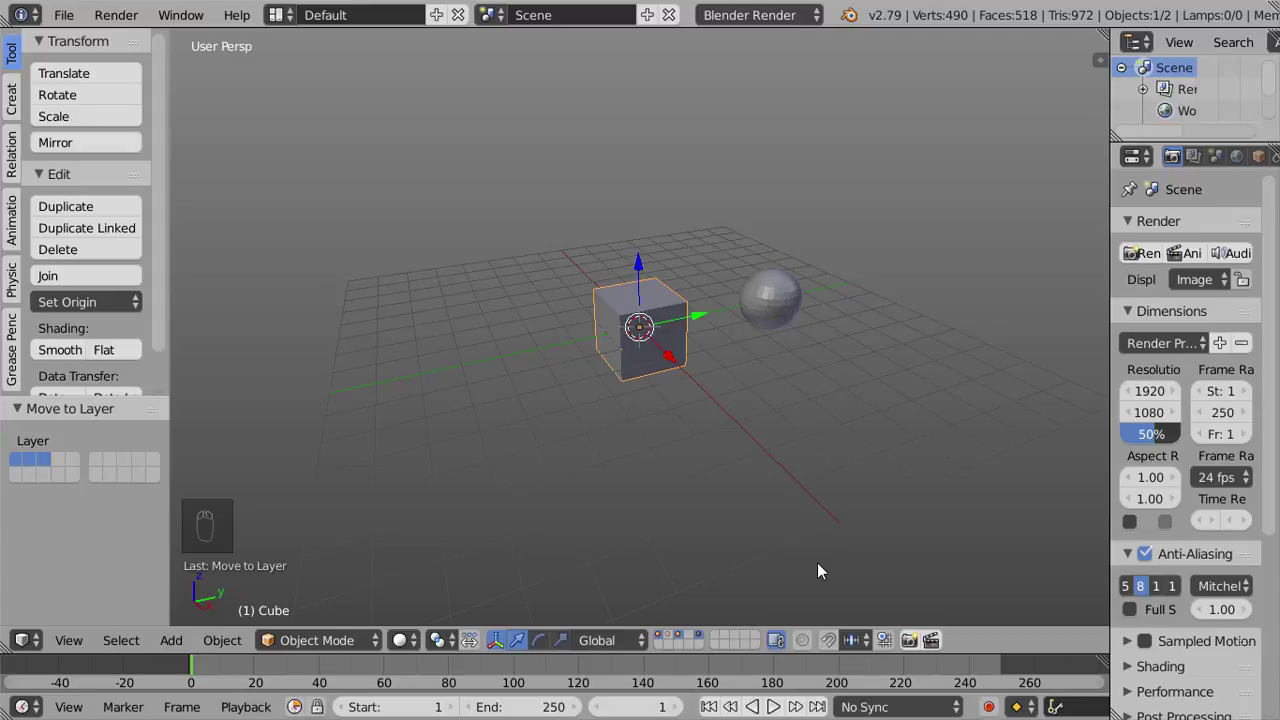
key("ctrl+z")
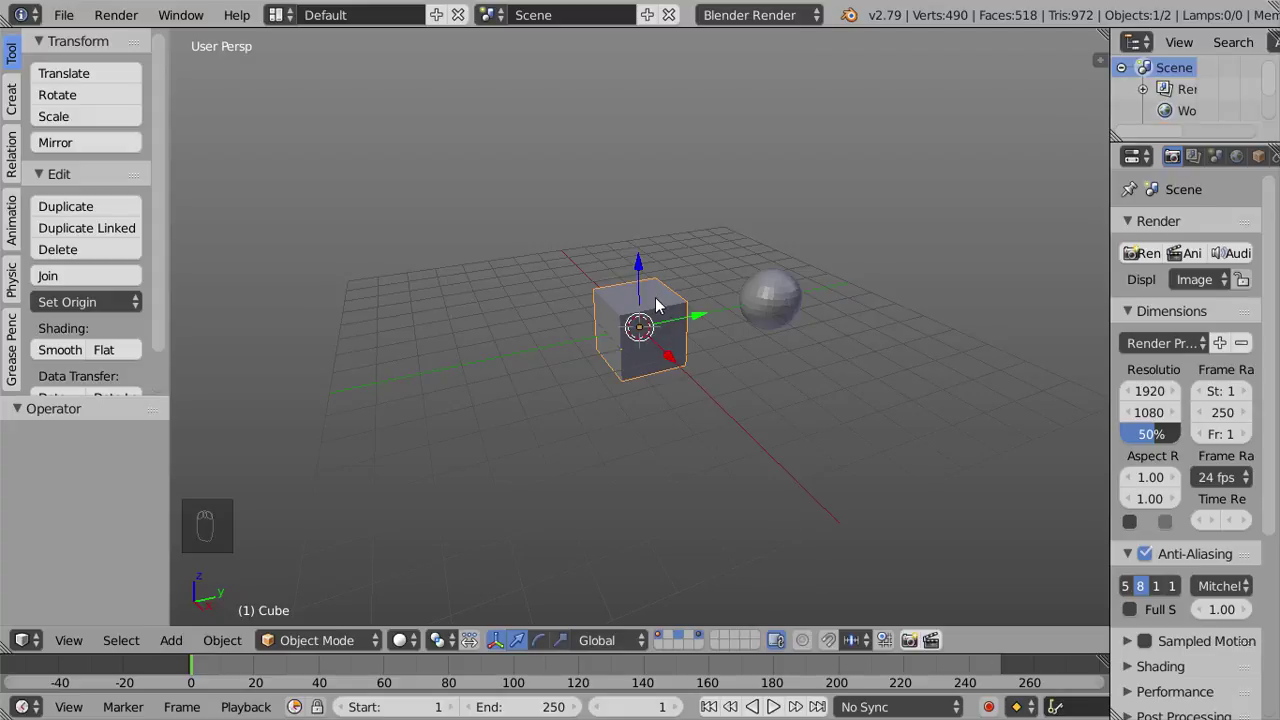
left_click_drag(661, 305, 794, 526)
key("m")
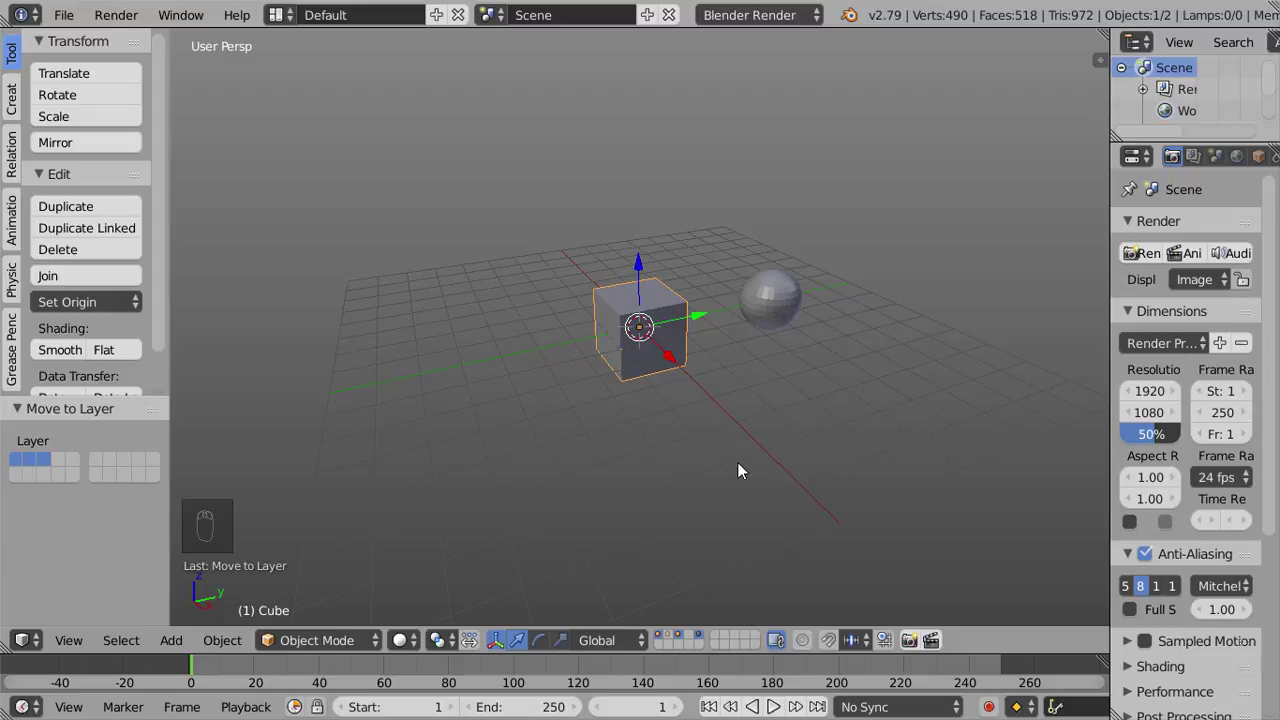
Dismiss the Move to Layer popup and undo twice, leaving cube and sphere both visible
key("m")
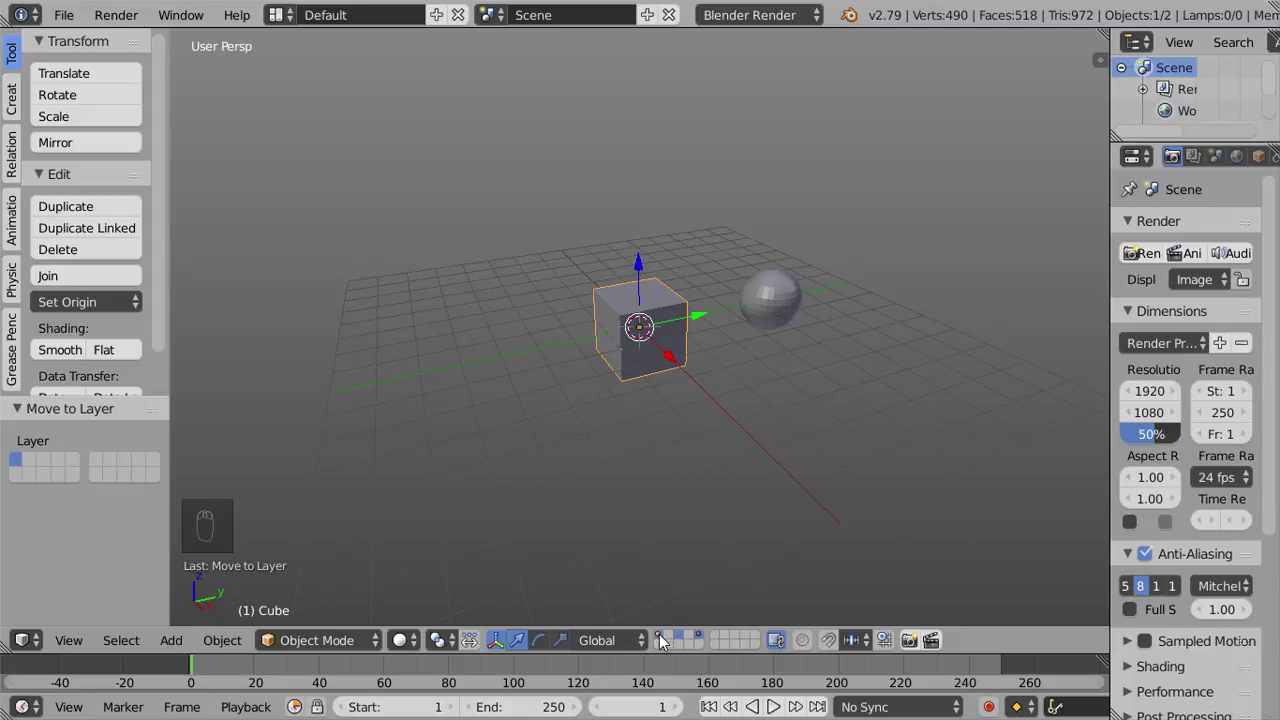
left_click_drag(665, 642, 663, 640)
key("ctrl+z")
key("ctrl+z")
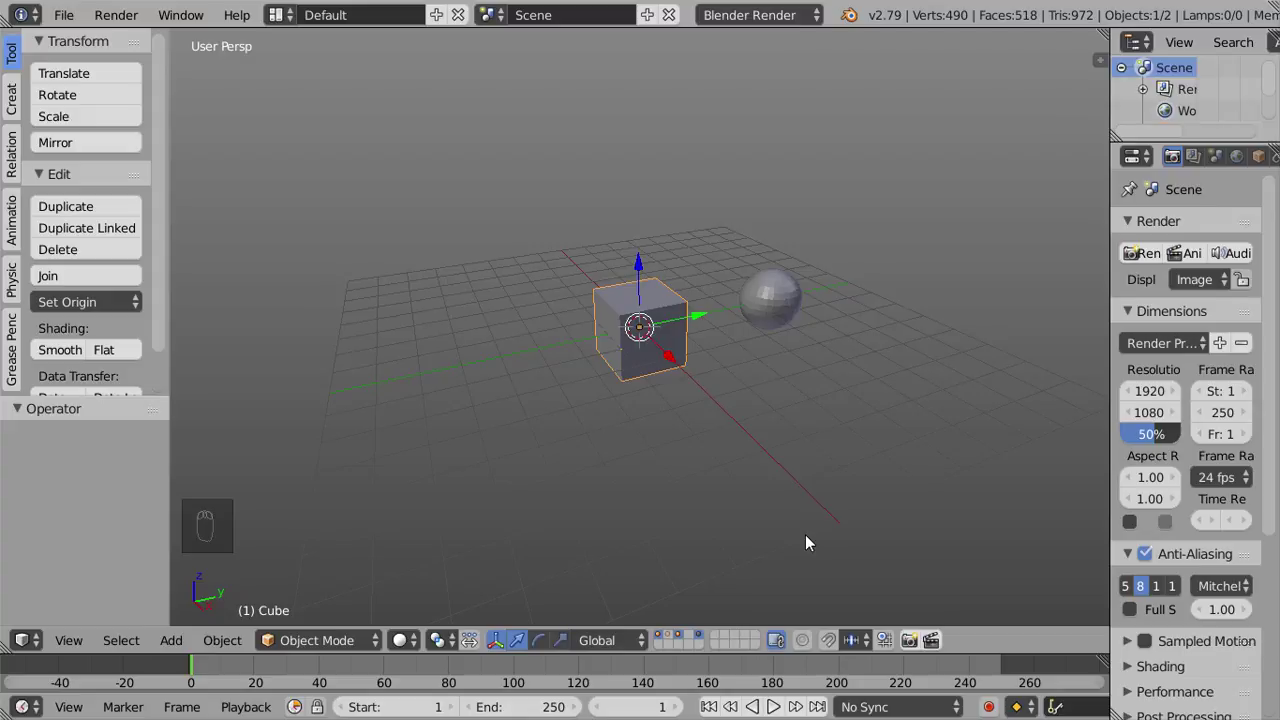
left_click_drag(673, 321, 765, 454)
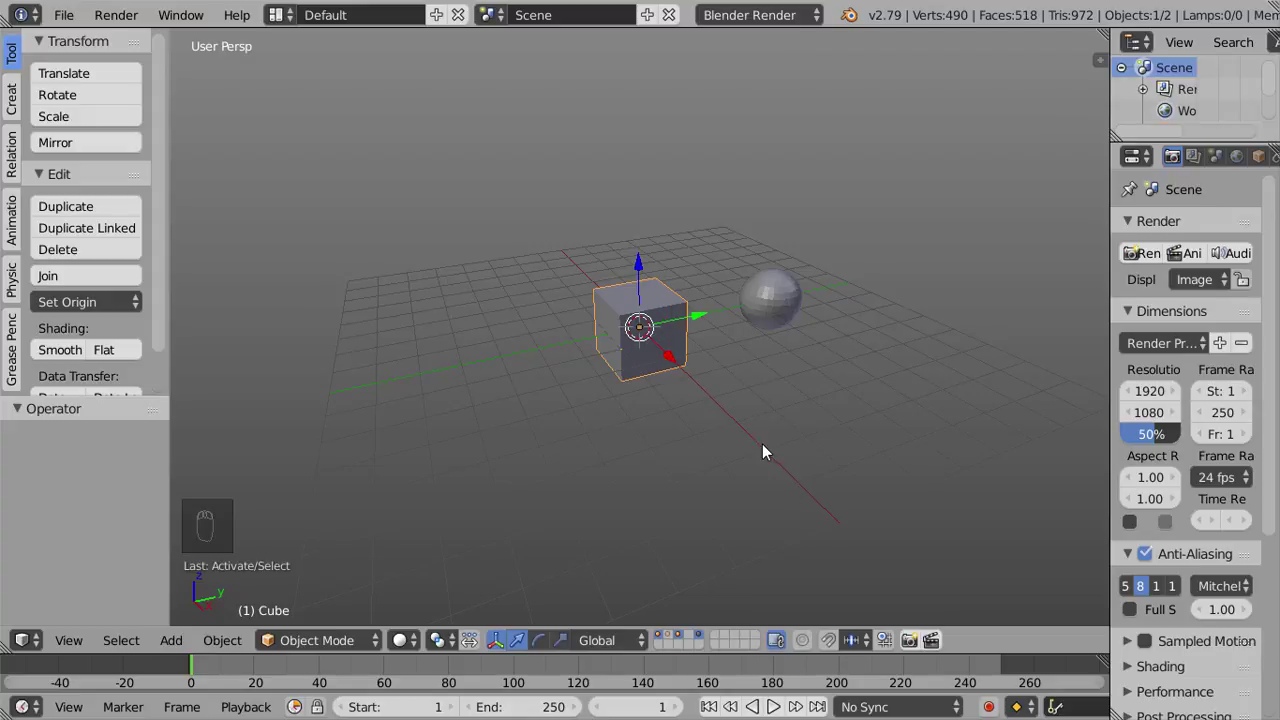
Check the cube's Move to Layer popup, then select the sphere and choose layer 1 for it
key("m")
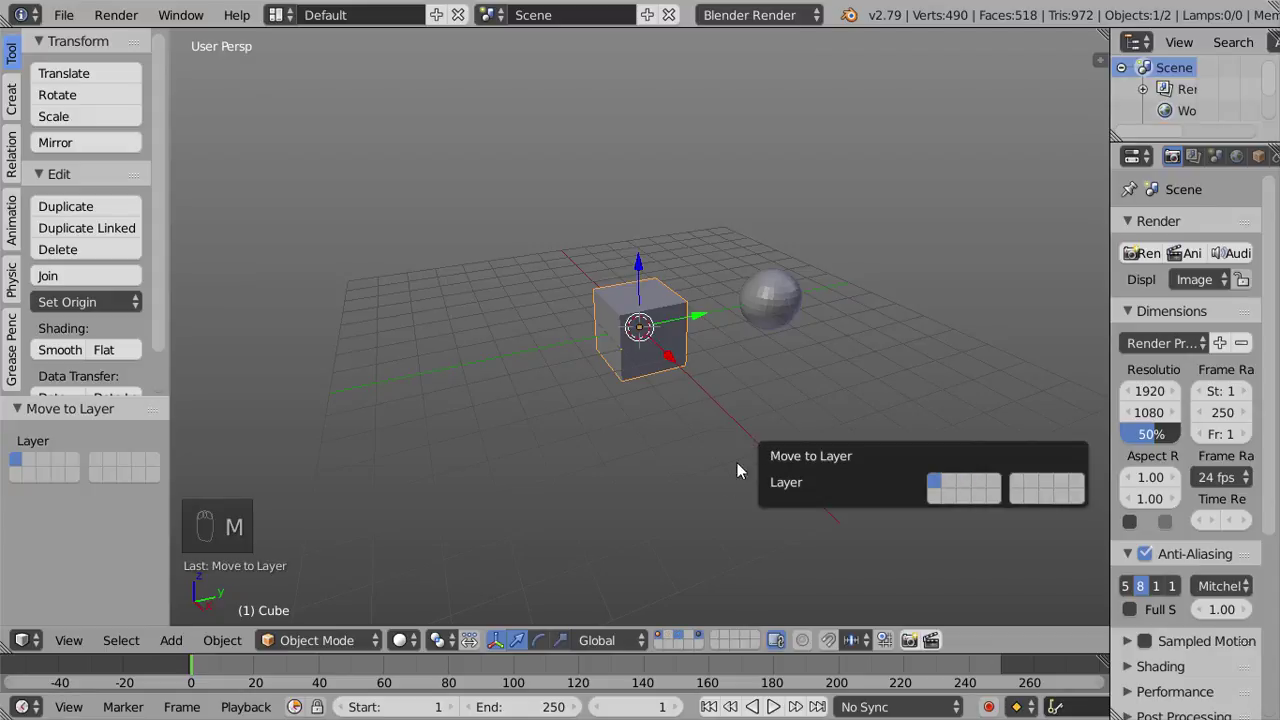
left_click_drag(697, 533, 663, 643)
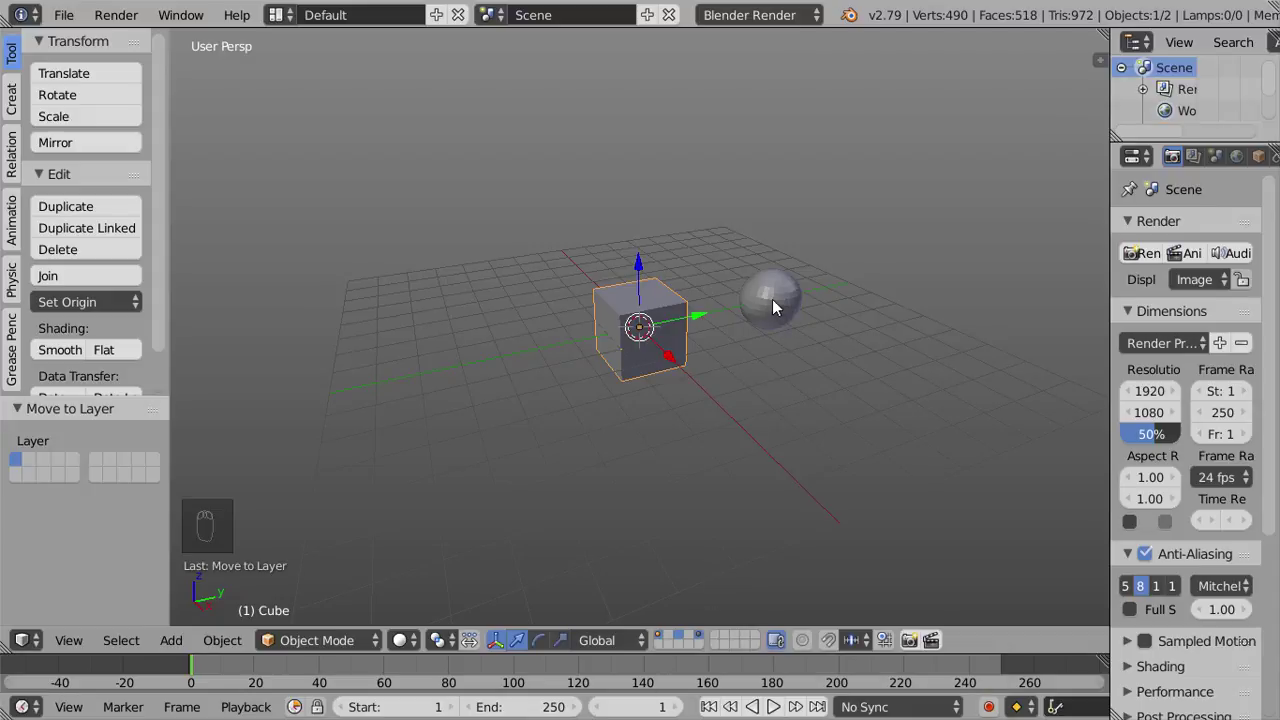
left_click_drag(777, 304, 800, 417)
key("m")
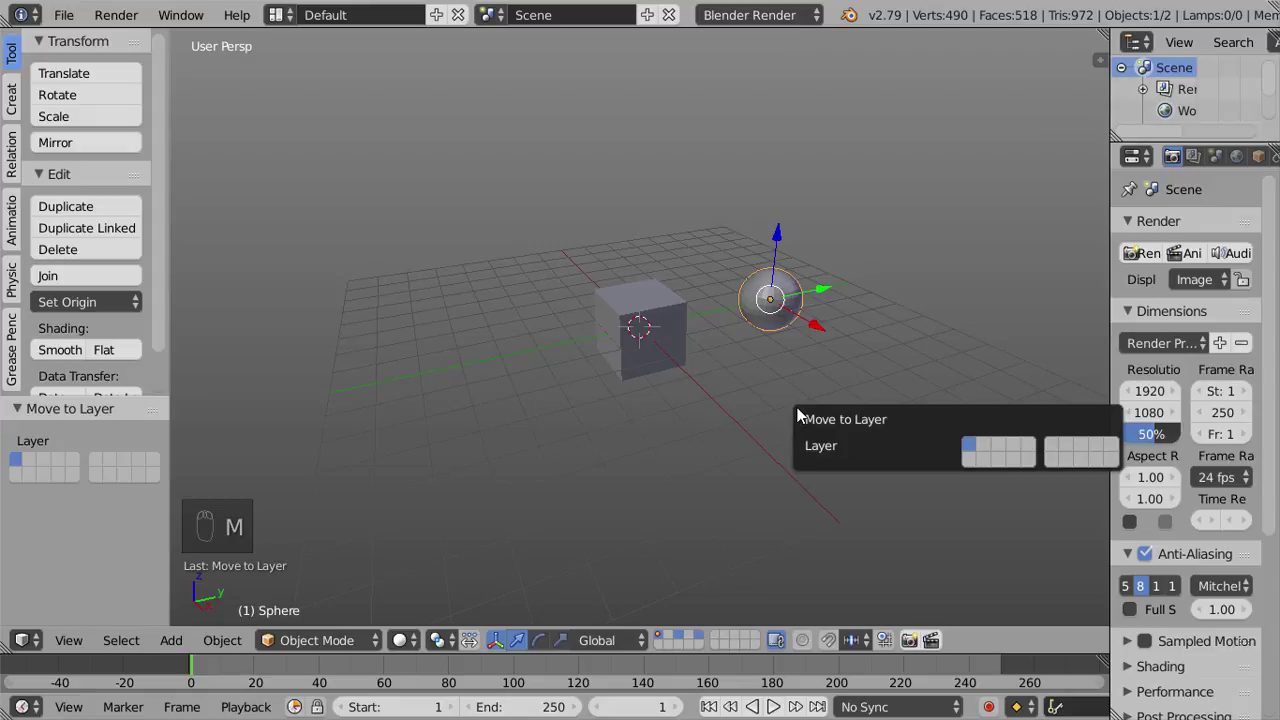
left_click_drag(736, 491, 723, 346)
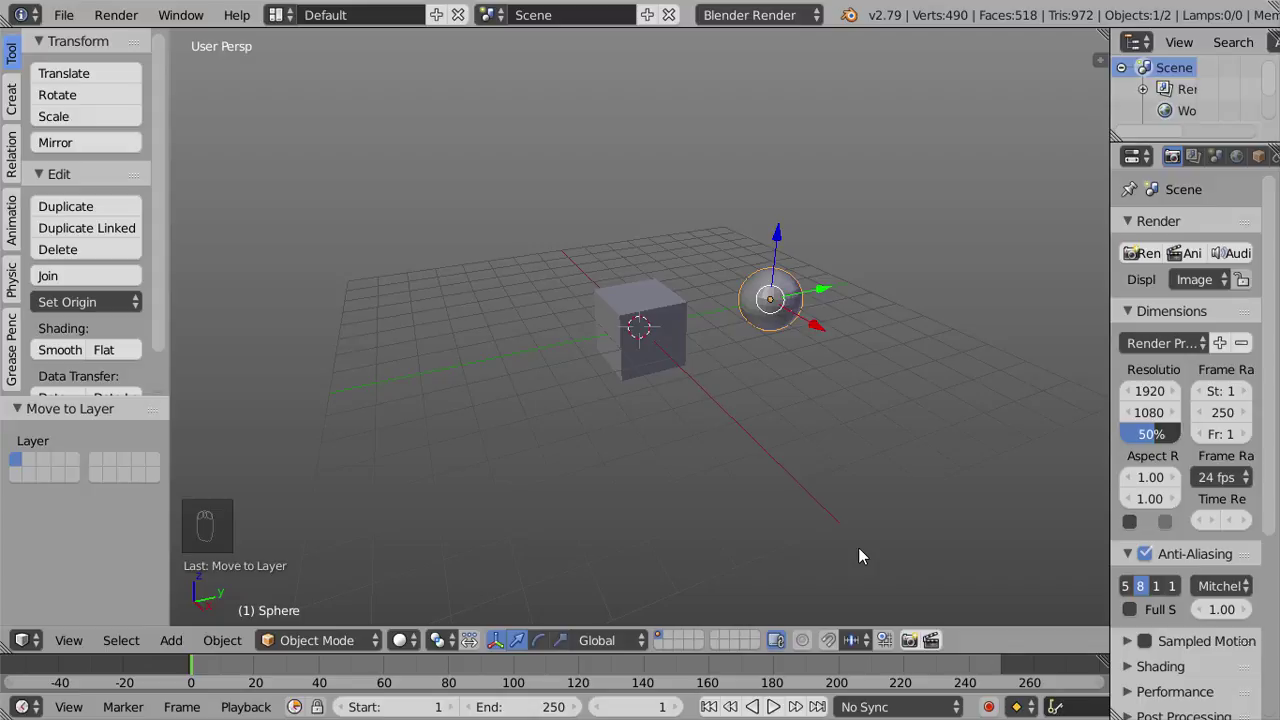
key("ctrl+z")
key("ctrl+z")
key("ctrl+z")
key("ctrl+z")
key("ctrl+z")
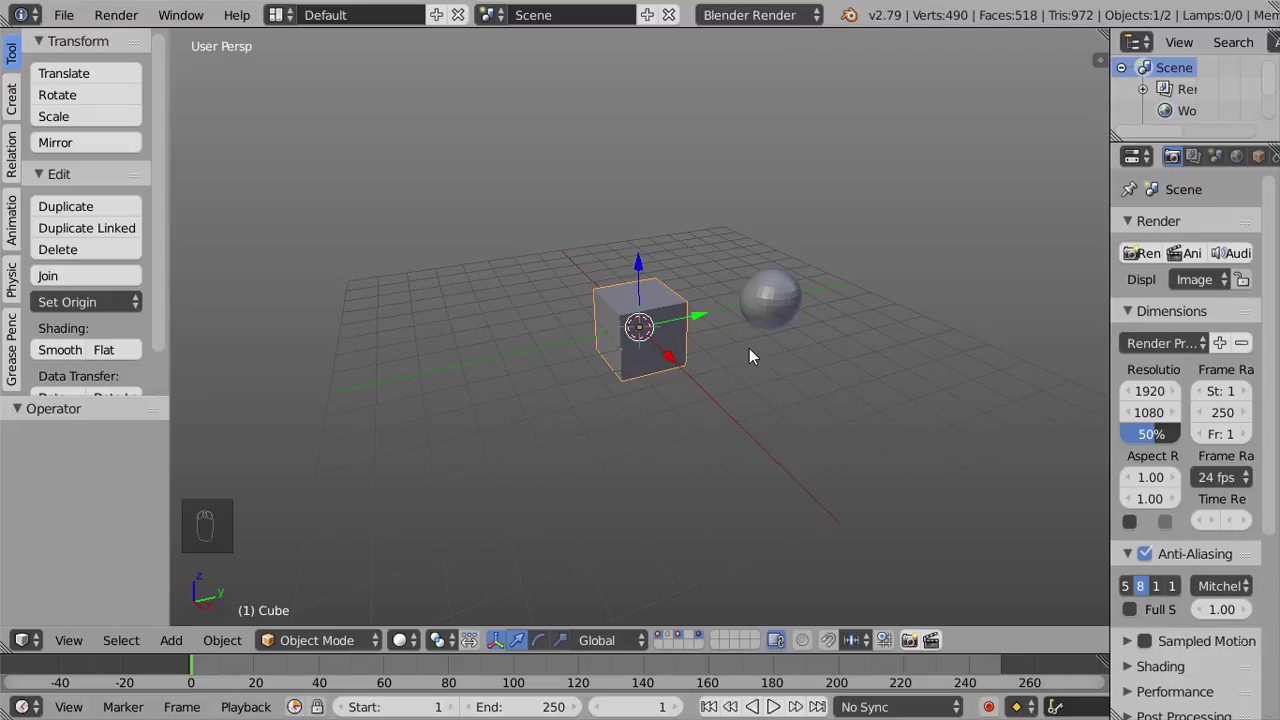
Select the cube and the sphere together and move both to layer 1 via Move to Layer
left_click(655, 304)
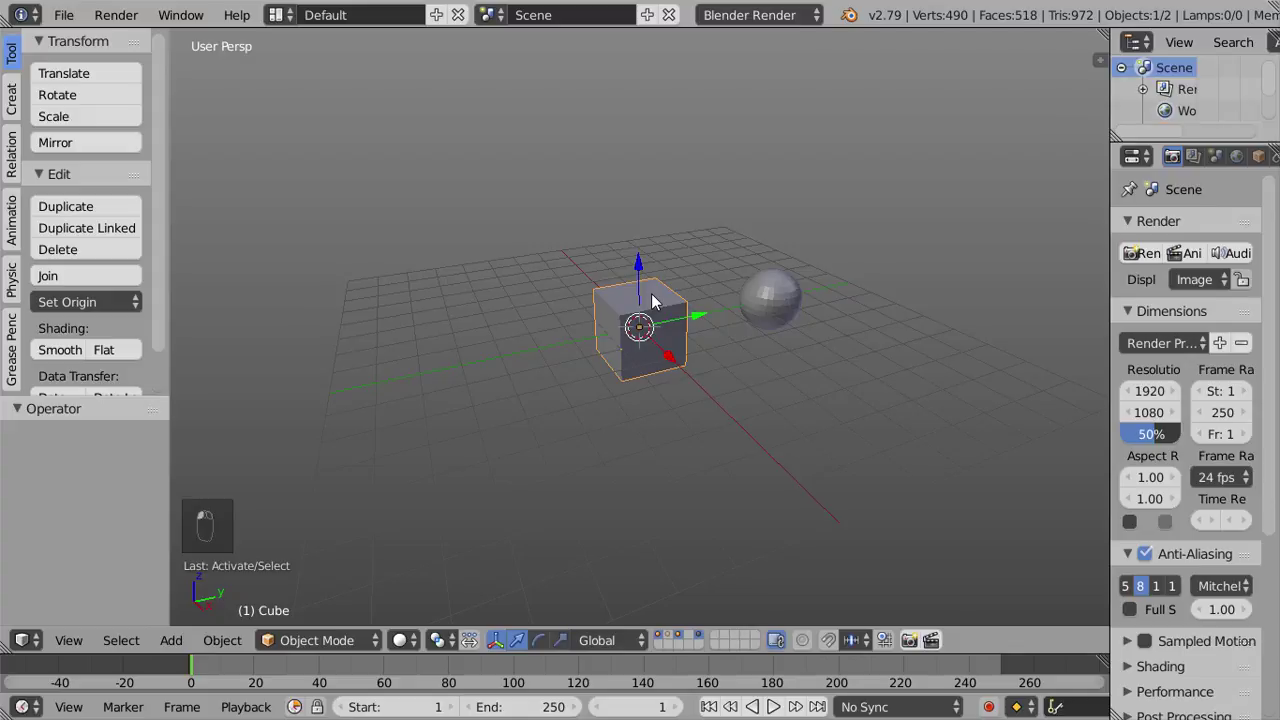
left_click_drag(770, 302, 660, 324)
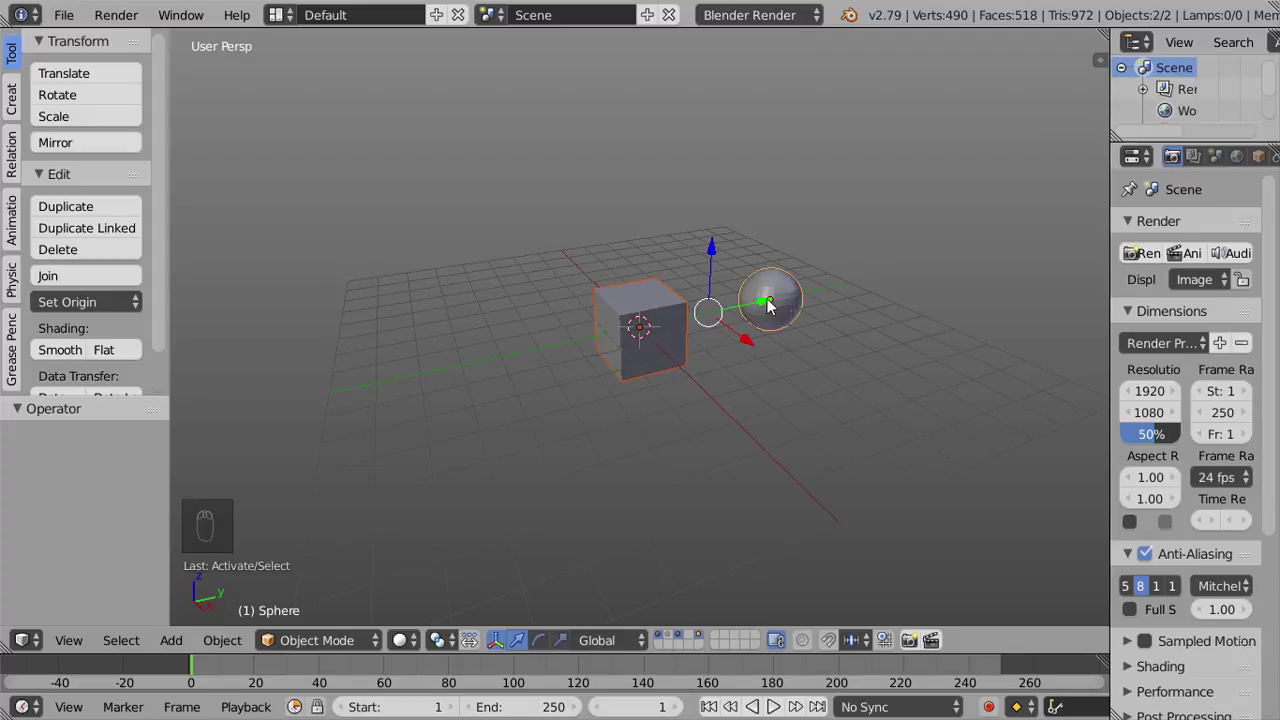
key("m")
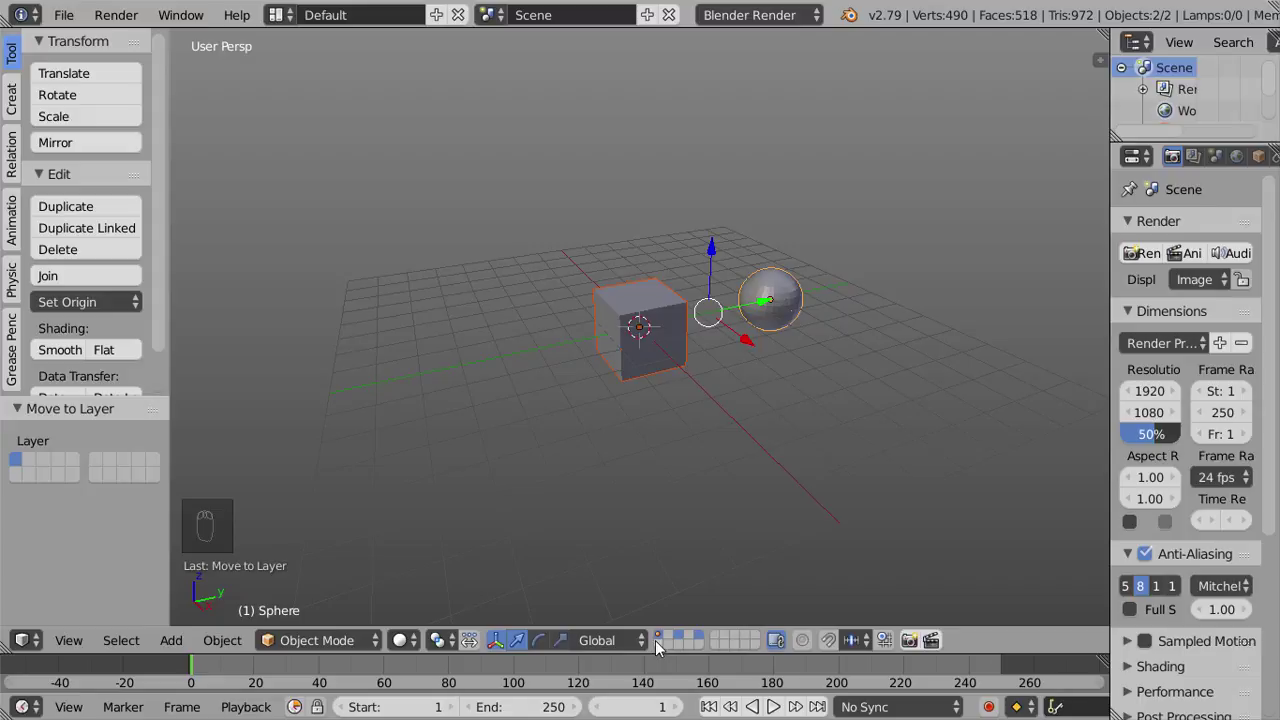
left_click_drag(660, 644, 797, 537)
left_click(785, 576)
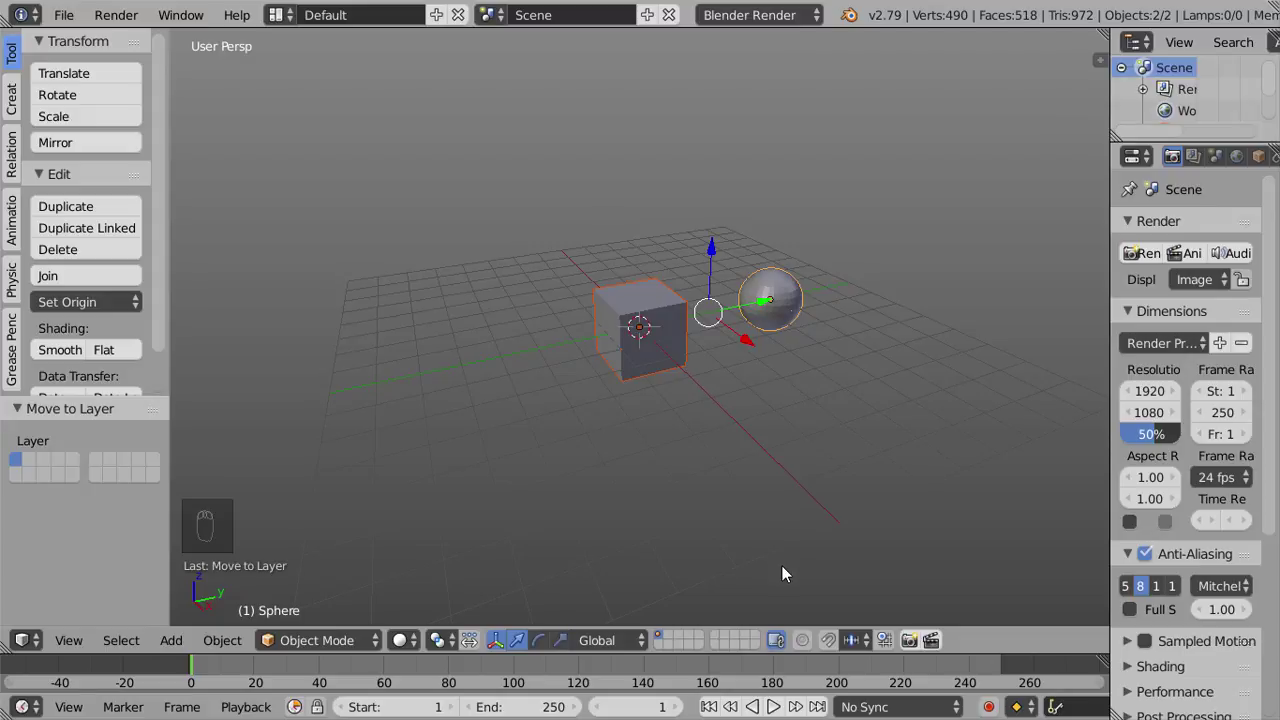